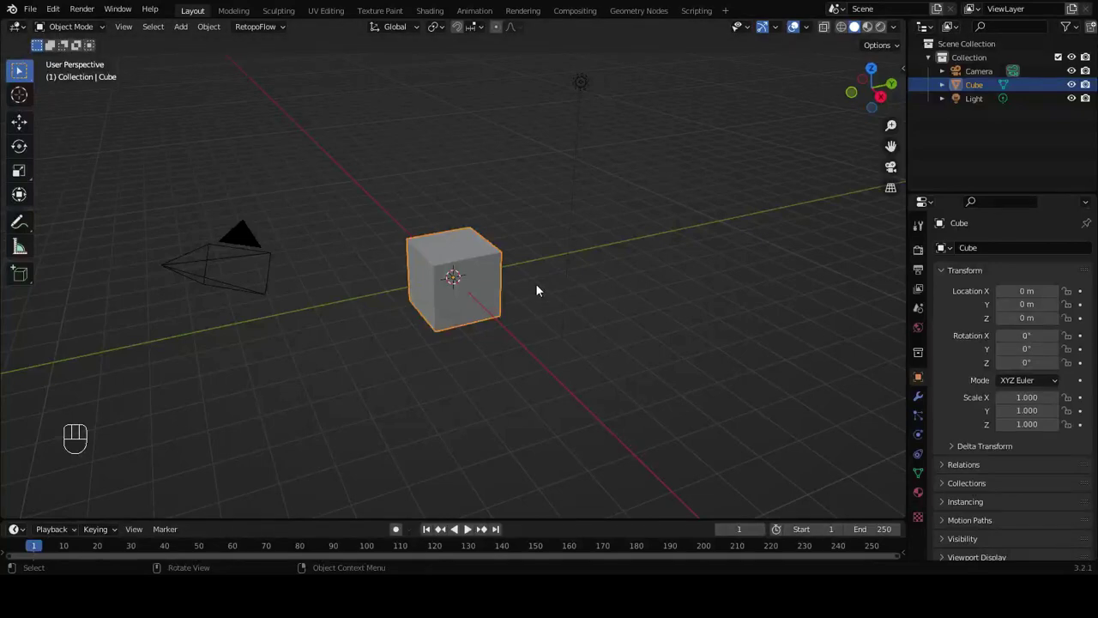
Inspect the default cube from the front and from above in the viewport
{"action": "left_click_drag", "start_coordinate": [572, 282], "coordinate": [530, 258]}
{"action": "left_click_drag", "start_coordinate": [462, 272], "coordinate": [463, 303]}
{"action": "key", "text": "KP_1"}
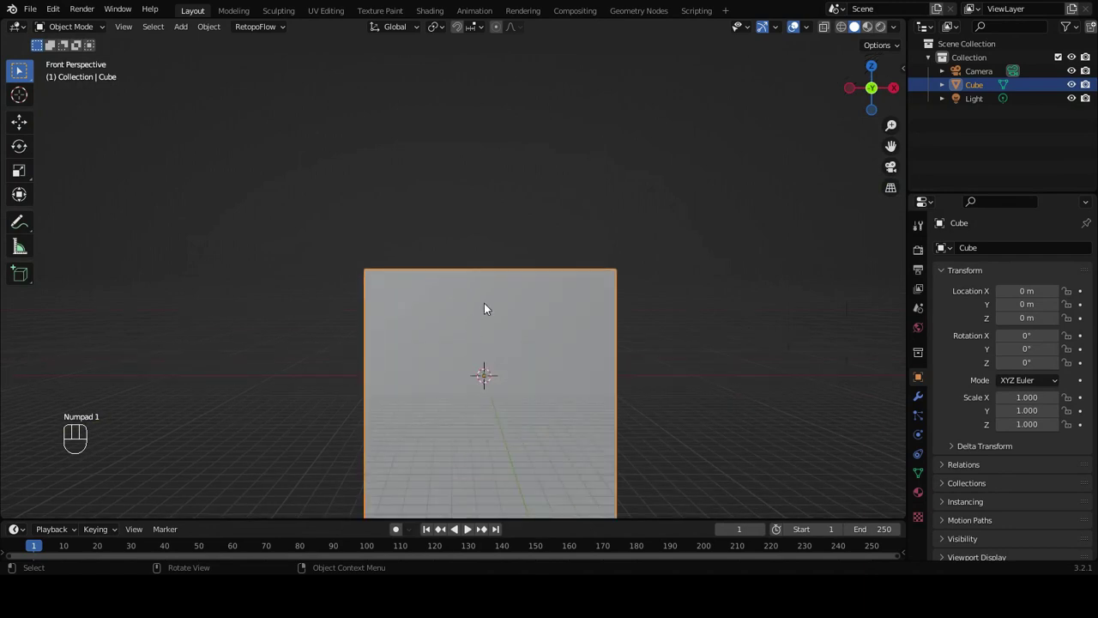
{"action": "key", "text": "KP_5"}
{"action": "middle_click", "coordinate": [515, 239]}
{"action": "left_click_drag", "start_coordinate": [482, 361], "coordinate": [511, 285]}
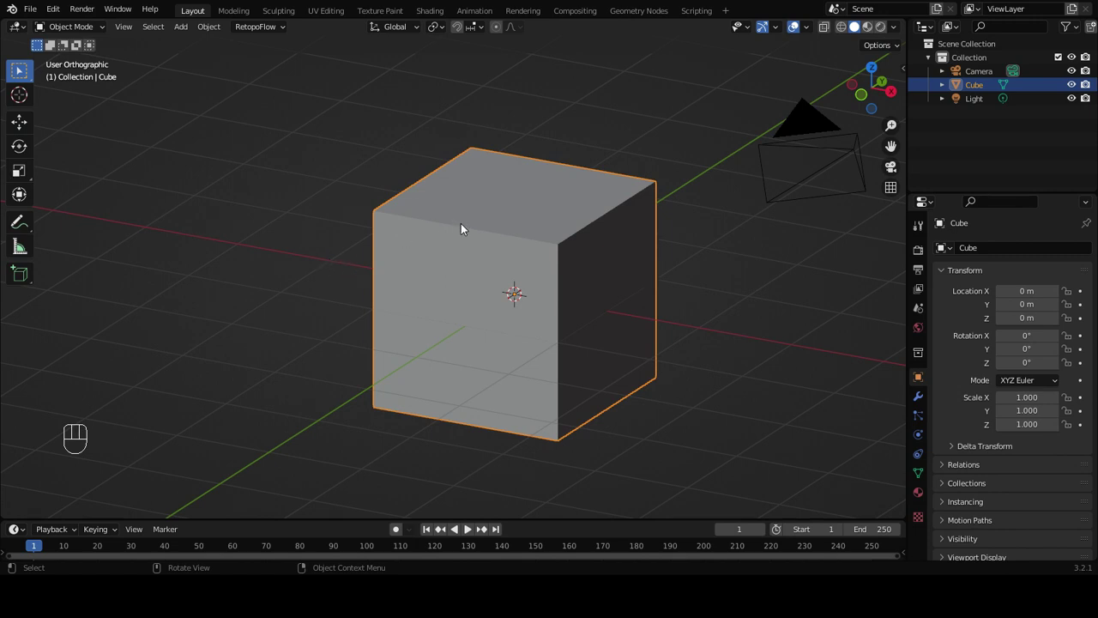
{"action": "left_click_drag", "start_coordinate": [504, 224], "coordinate": [540, 209]}
Delete the default cube, leaving only the camera and light
{"action": "key", "text": "Delete"}
{"action": "key", "text": "KP_5"}
{"action": "left_click_drag", "start_coordinate": [537, 226], "coordinate": [535, 240]}
{"action": "middle_click", "coordinate": [553, 229]}
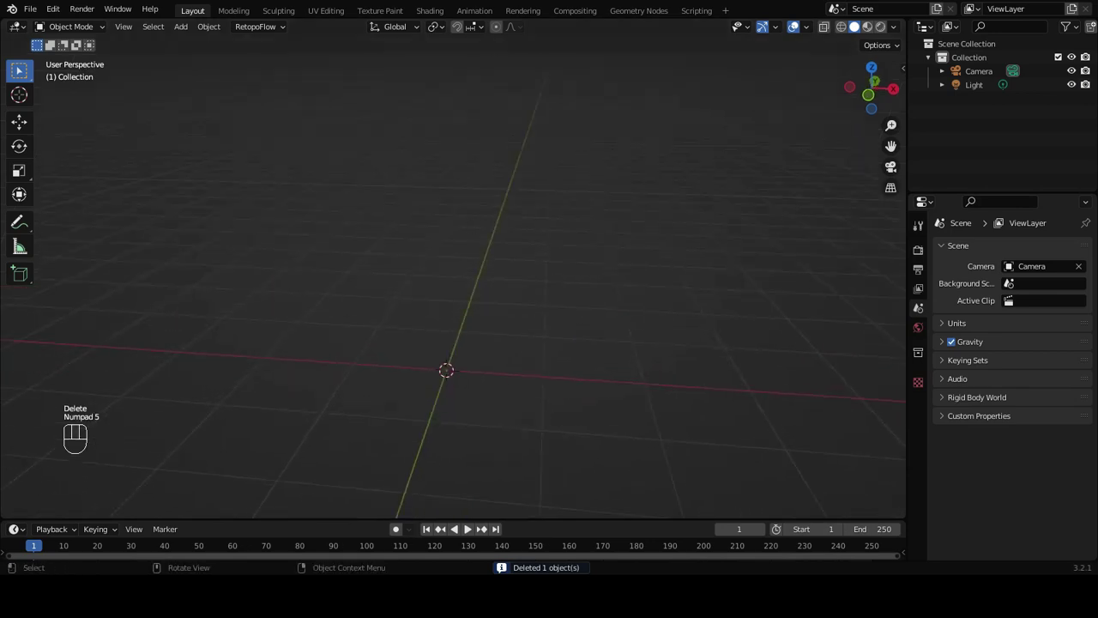
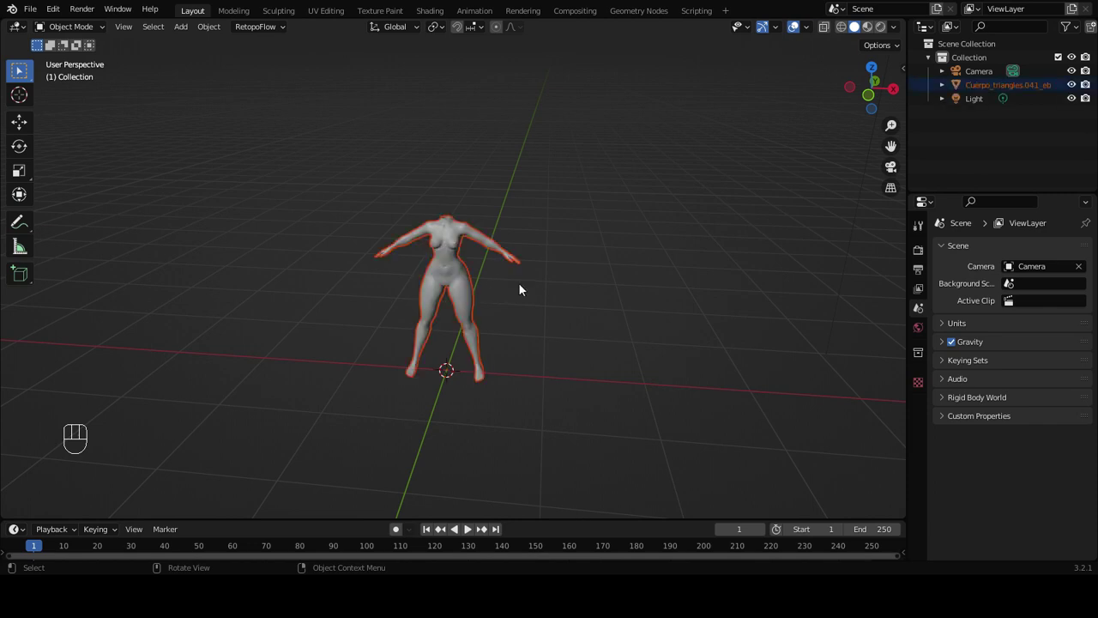
Orbit around the imported female body mesh and zoom in on its torso
{"action": "left_click_drag", "start_coordinate": [453, 338], "coordinate": [473, 299]}
{"action": "left_click_drag", "start_coordinate": [427, 300], "coordinate": [461, 334]}
{"action": "left_click_drag", "start_coordinate": [469, 322], "coordinate": [446, 344]}
{"action": "left_click_drag", "start_coordinate": [470, 322], "coordinate": [496, 318]}
{"action": "middle_click", "coordinate": [511, 283]}
{"action": "left_click", "coordinate": [476, 263]}
{"action": "left_click_drag", "start_coordinate": [502, 341], "coordinate": [505, 333]}
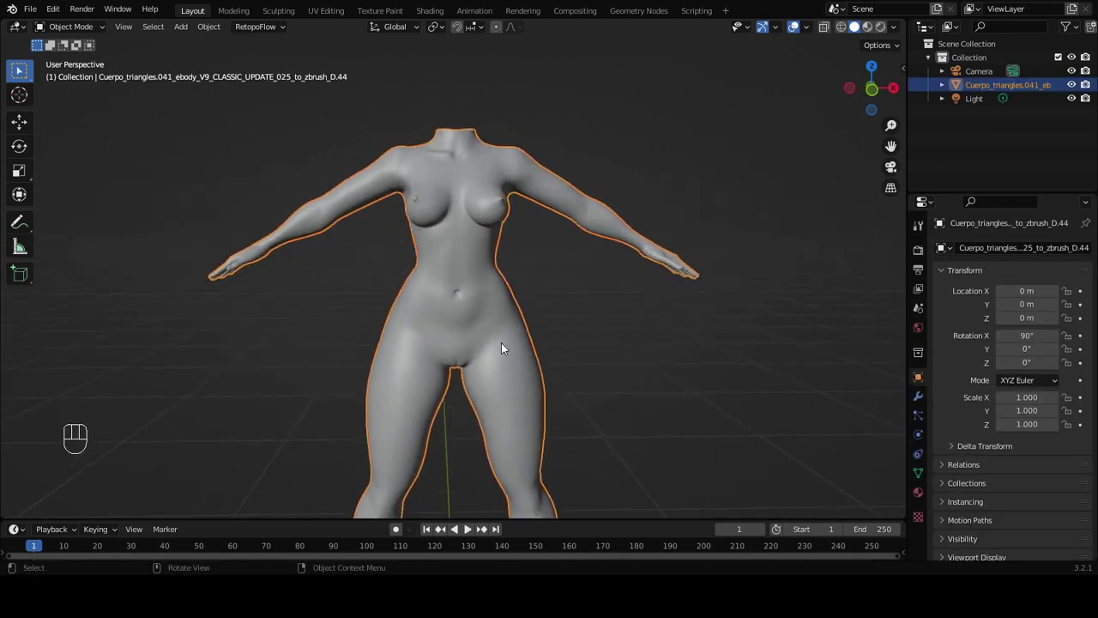
{"action": "middle_click", "coordinate": [491, 285]}
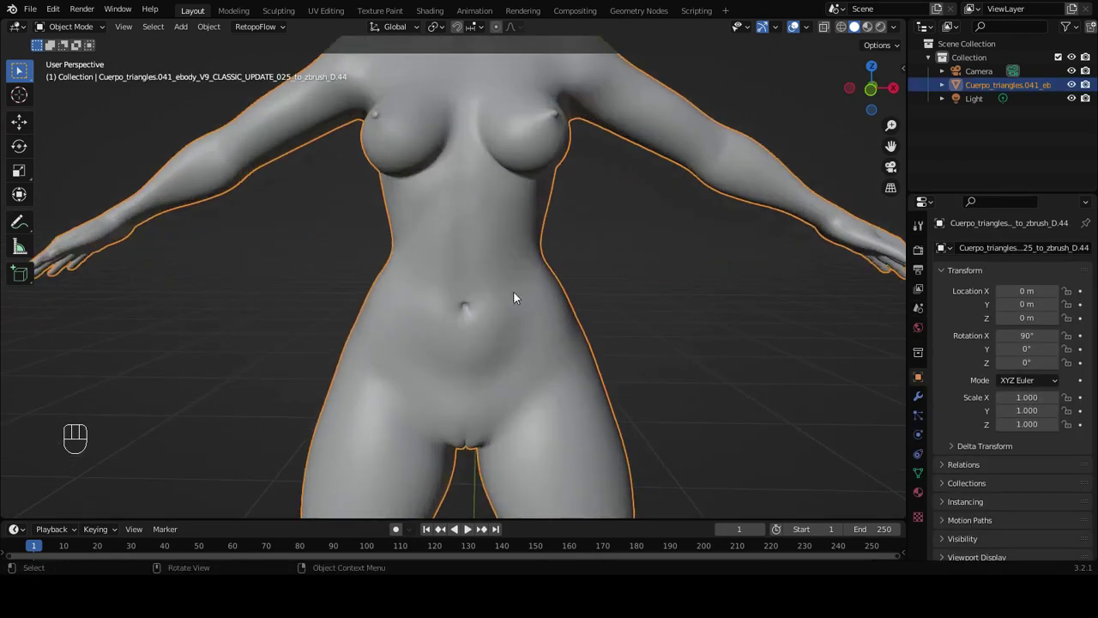
{"action": "middle_click", "coordinate": [540, 268]}
{"action": "left_click_drag", "start_coordinate": [450, 346], "coordinate": [463, 345]}
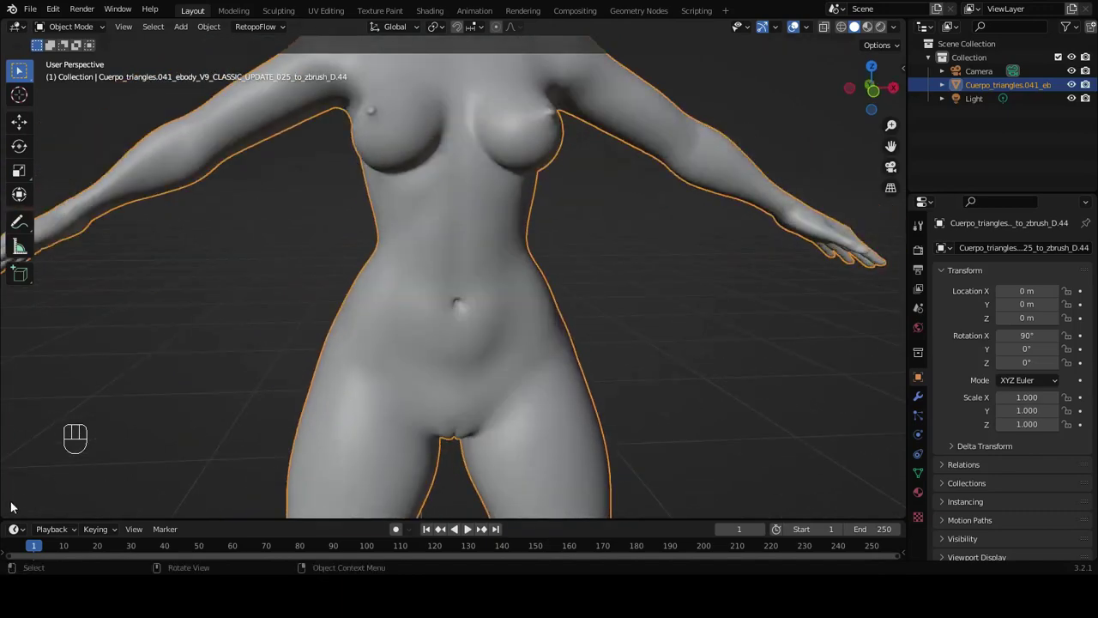
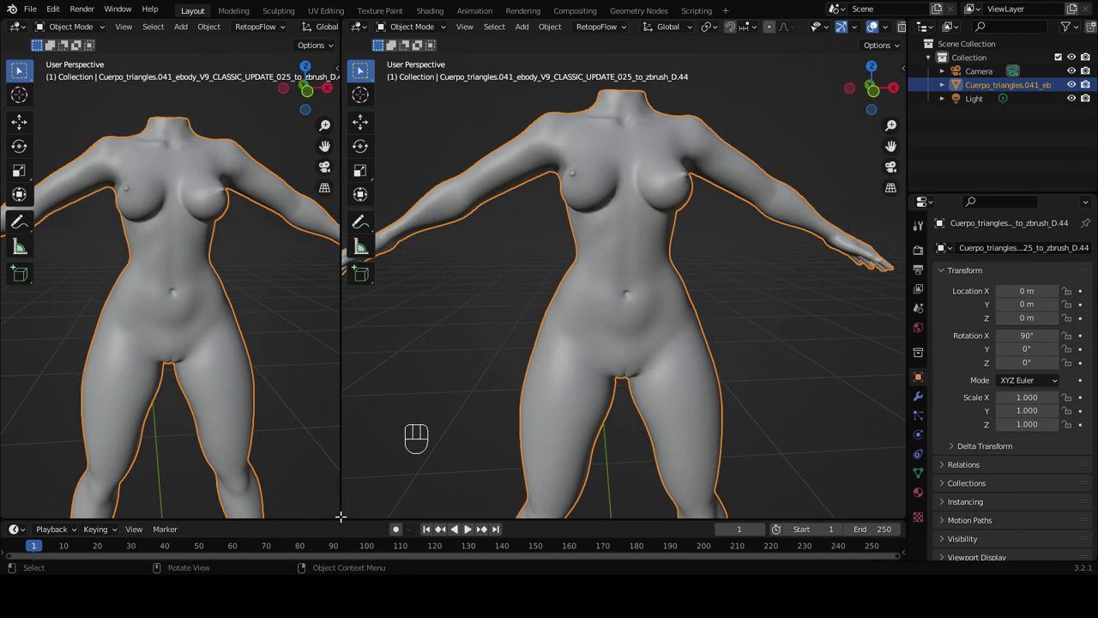
Switch the left area to an image/UV editor beside the 3D view
{"action": "left_click", "coordinate": [93, 293]}
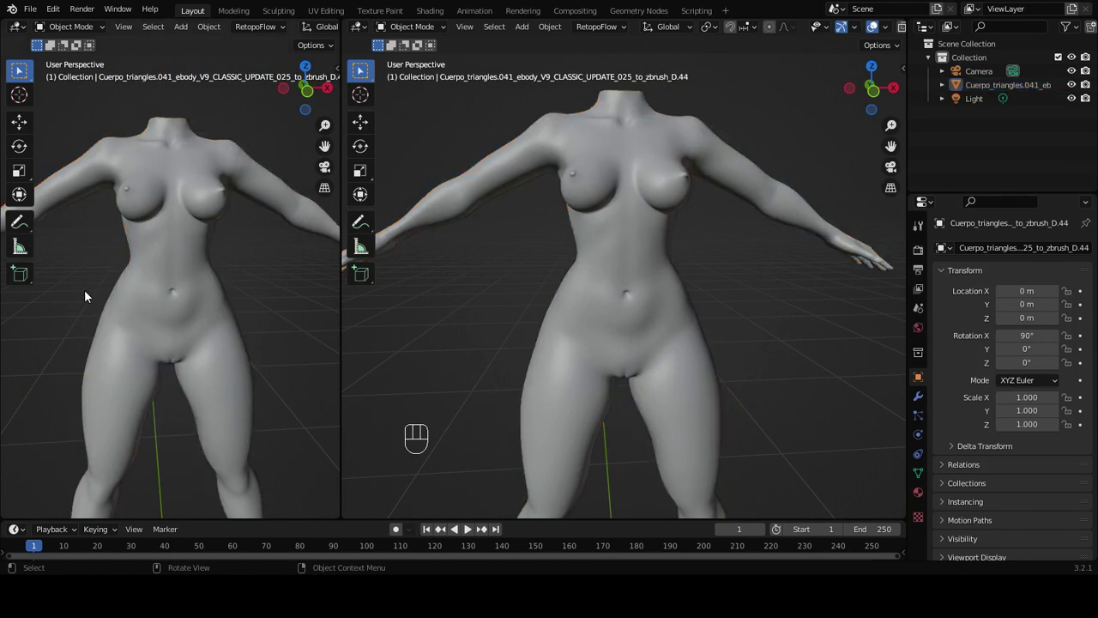
{"action": "key", "text": "t"}
{"action": "left_click_drag", "start_coordinate": [20, 29], "coordinate": [58, 102]}
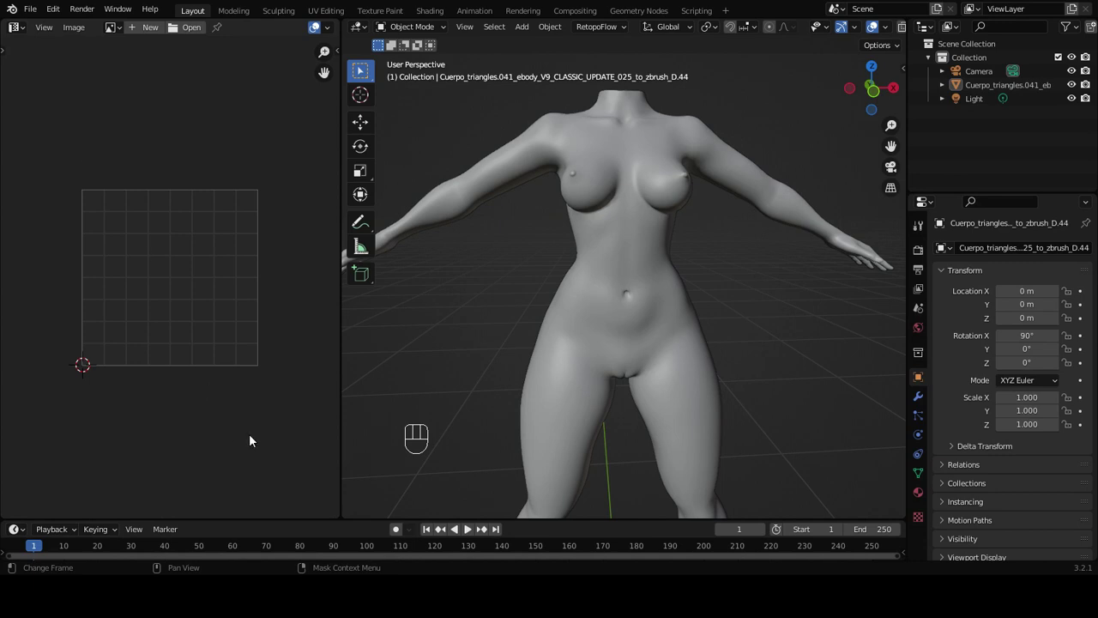
{"action": "left_click_drag", "start_coordinate": [703, 354], "coordinate": [801, 421]}
Reselect the body mesh and make its torso material active in Material Properties
{"action": "left_click", "coordinate": [924, 492]}
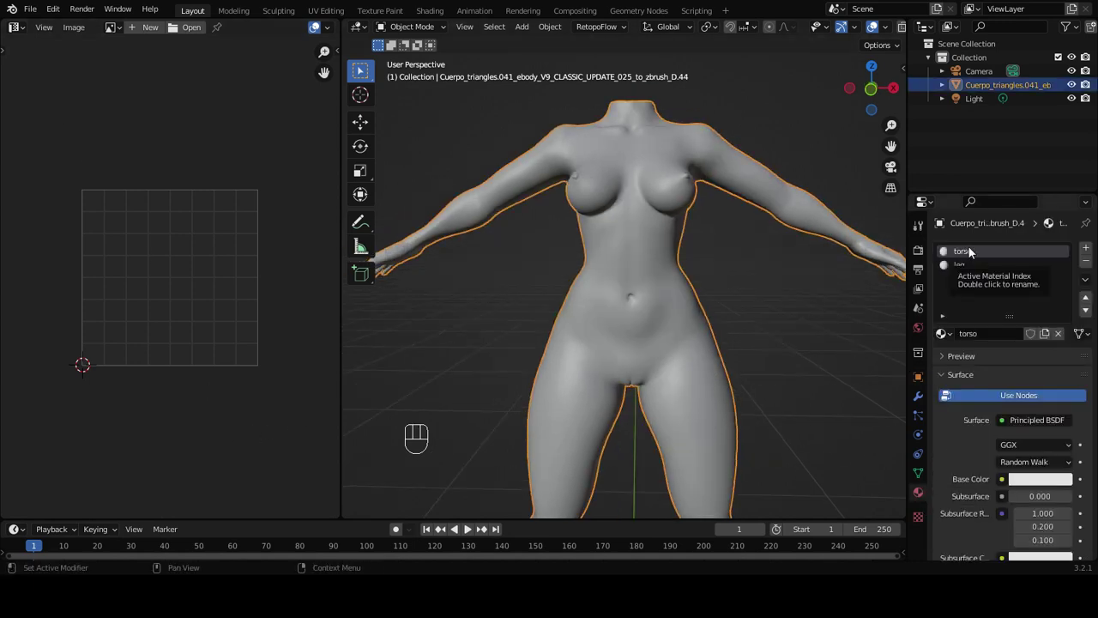
{"action": "left_click", "coordinate": [660, 259]}
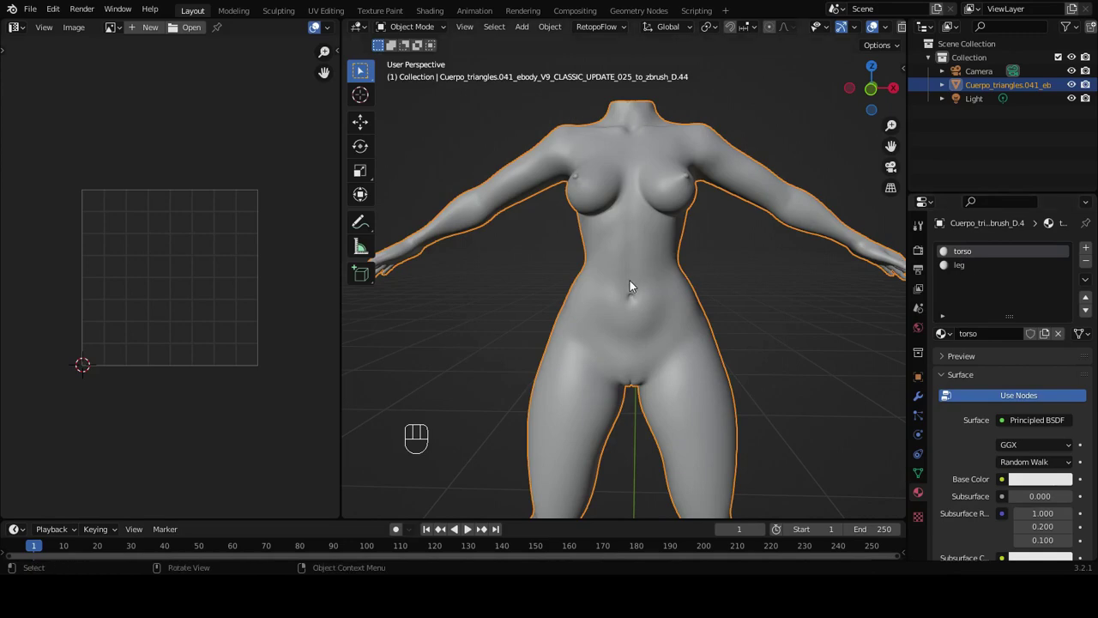
Enter Edit Mode and select the whole body so its UV layout shows over a new 1024×1024 image
{"action": "key", "text": "Tab"}
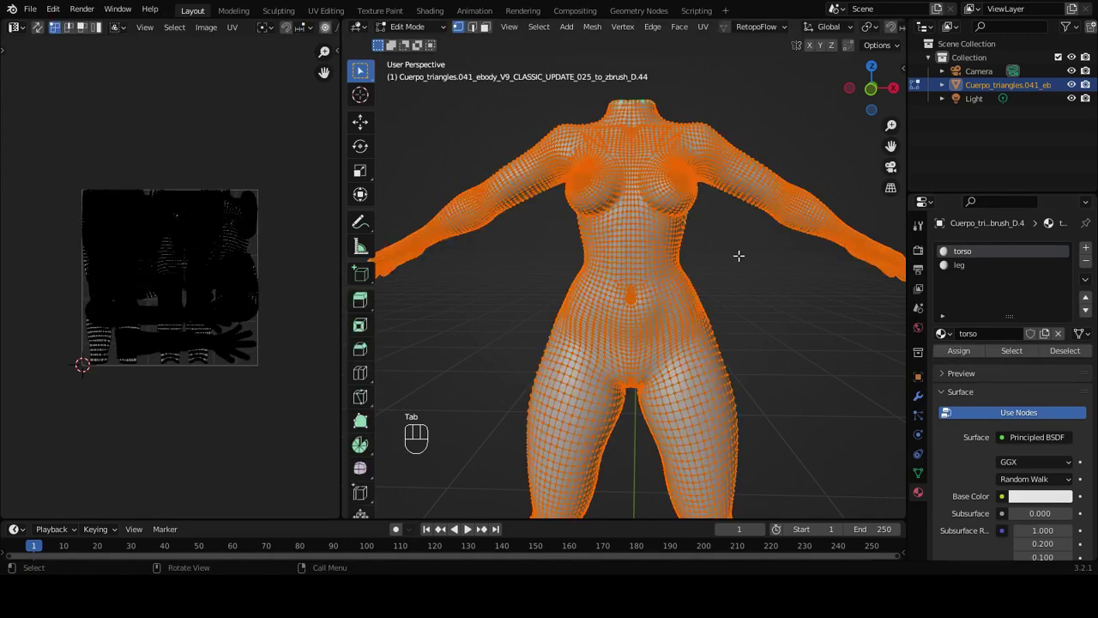
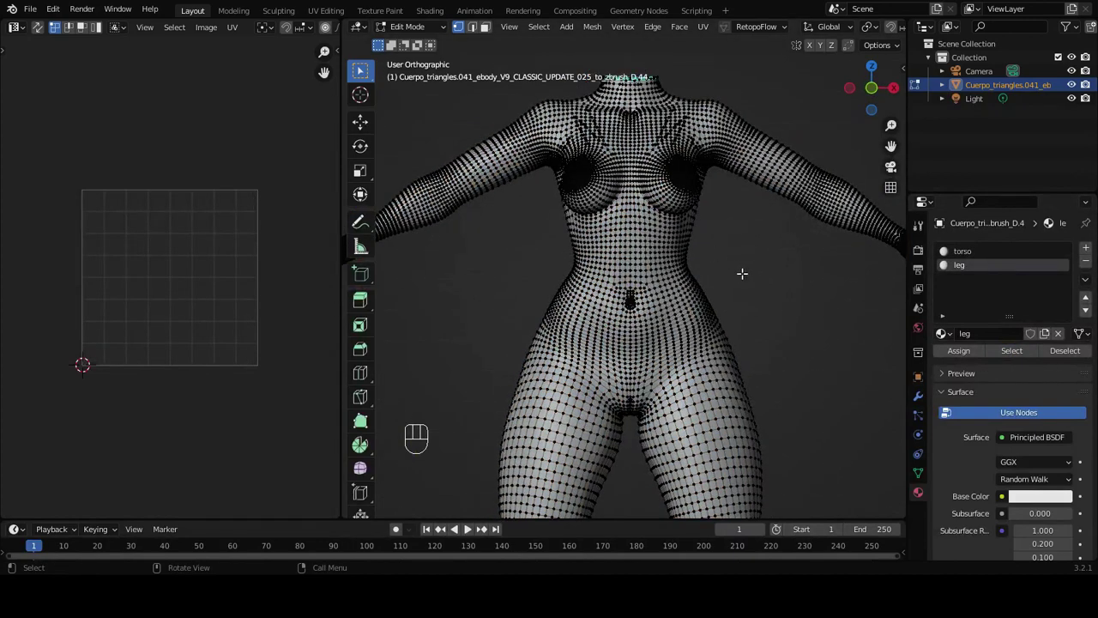
{"action": "key", "text": "a"}
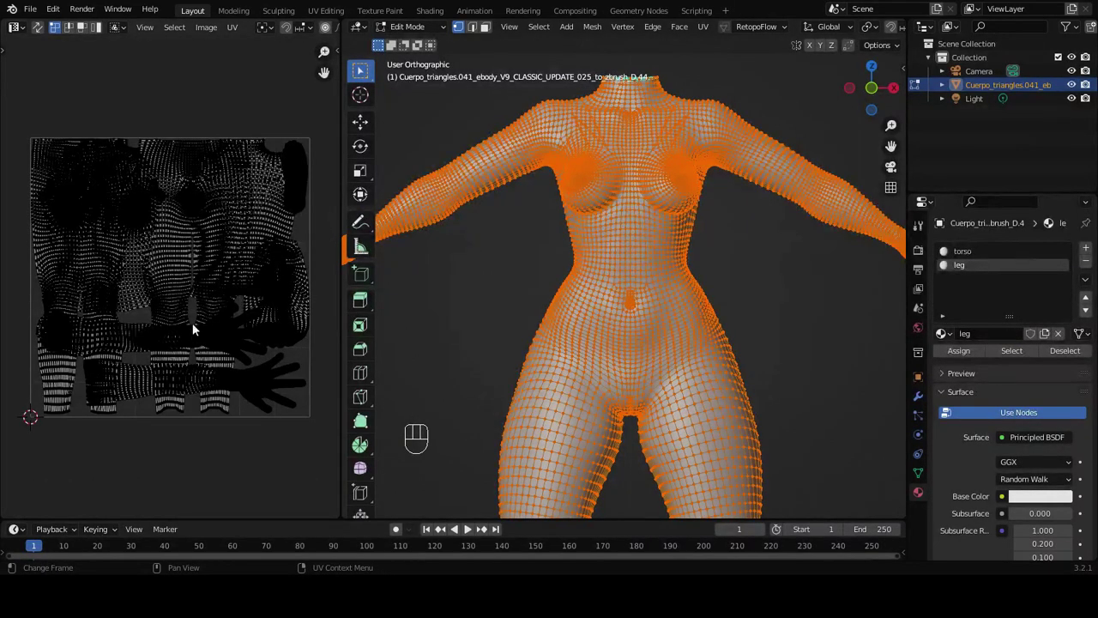
{"action": "left_click_drag", "start_coordinate": [206, 31], "coordinate": [219, 191]}
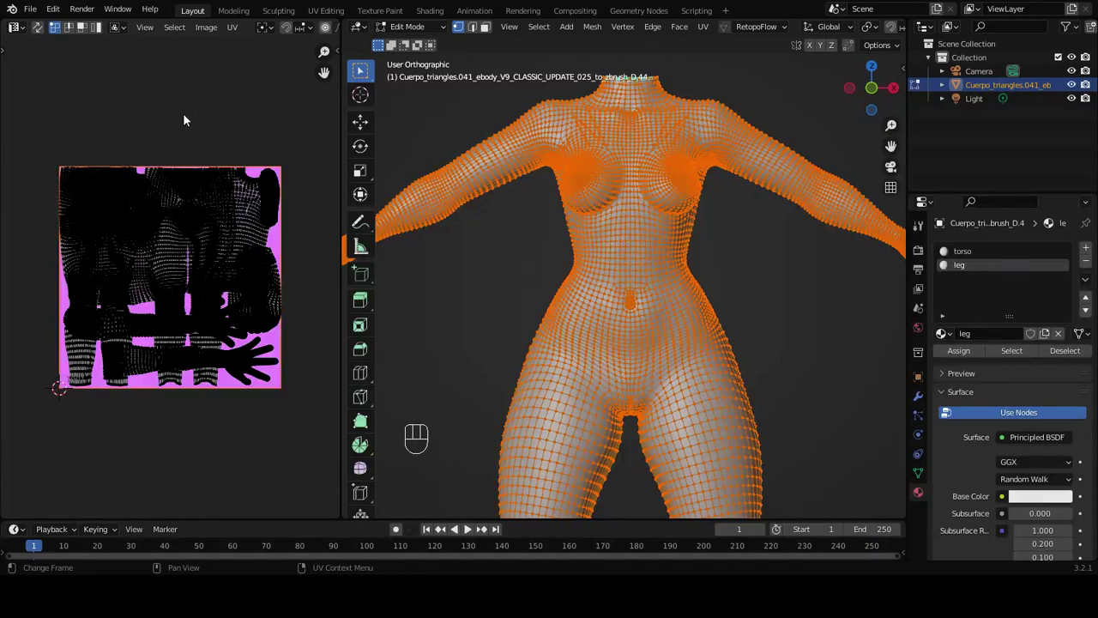
Show the image editor sidebar with the image's UDIM tile settings (tile 1001)
{"action": "key", "text": "n"}
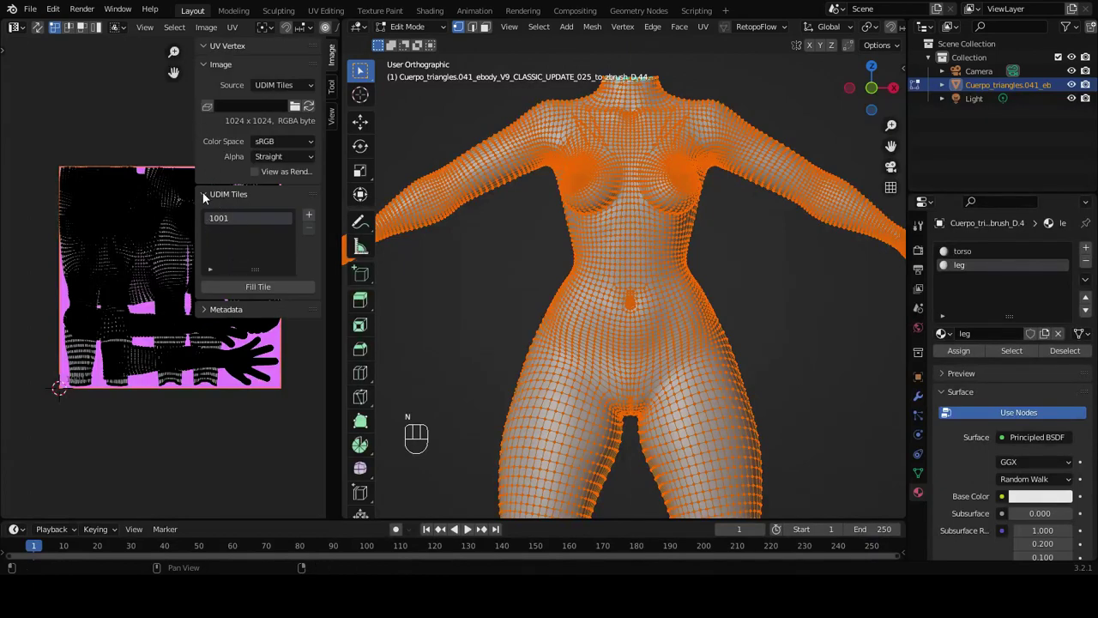
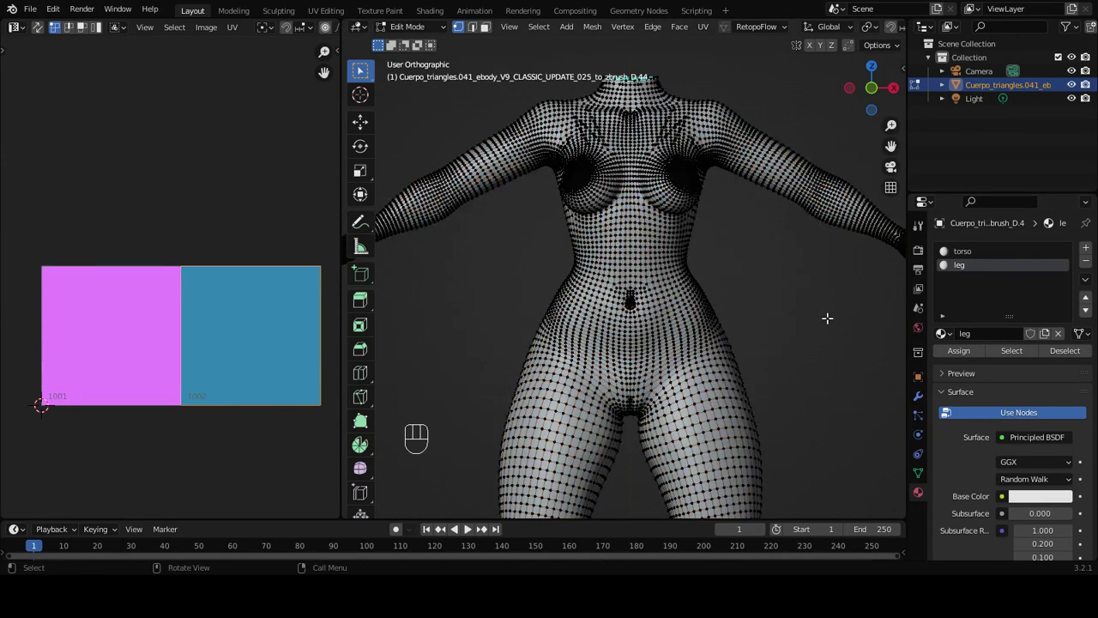
Select the torso material's faces and place their UVs on the second, blue UDIM tile
{"action": "left_click", "coordinate": [977, 256]}
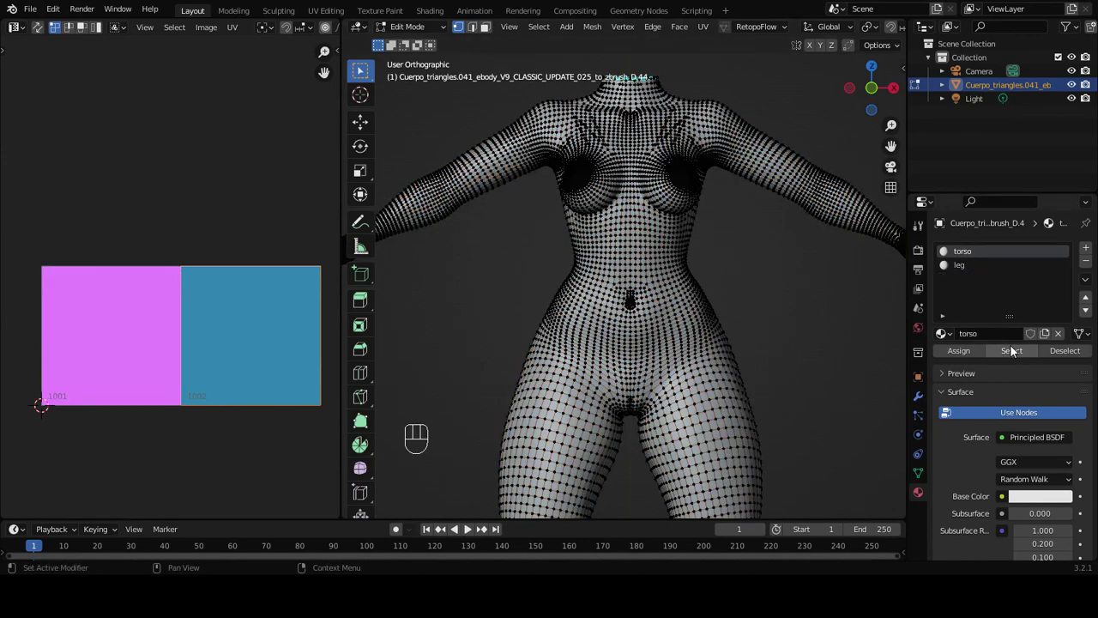
{"action": "left_click", "coordinate": [1016, 352]}
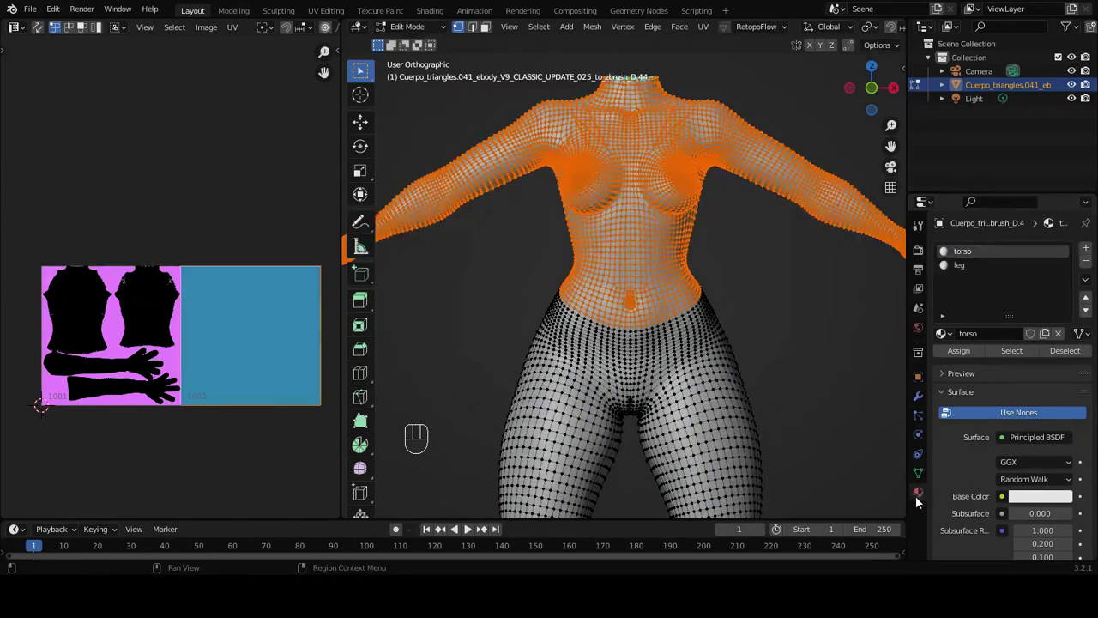
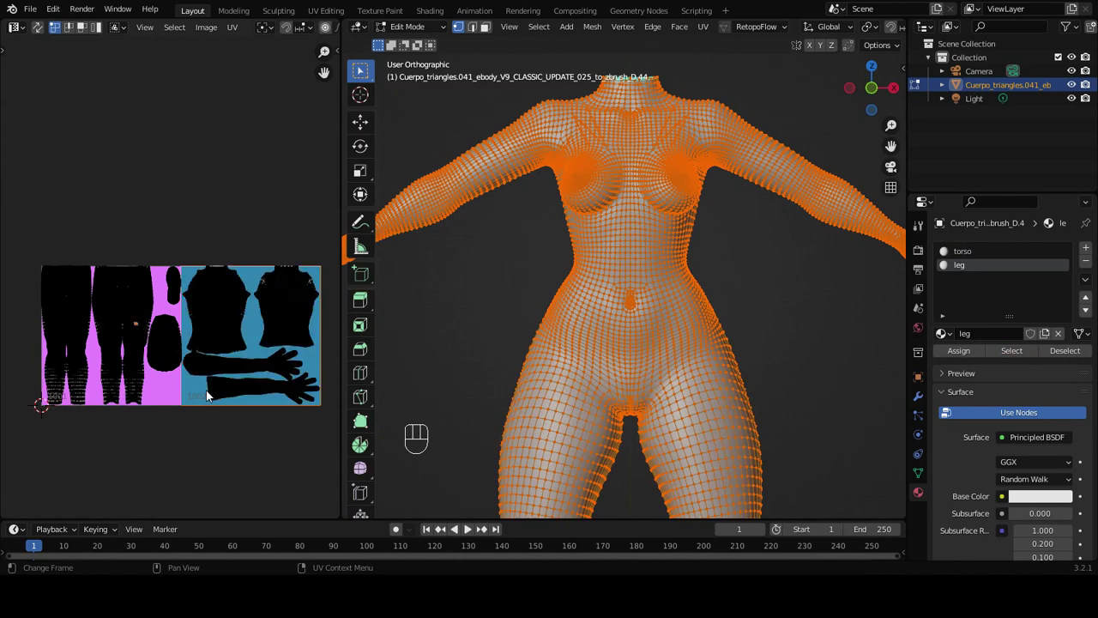
{"action": "key", "text": "a"}
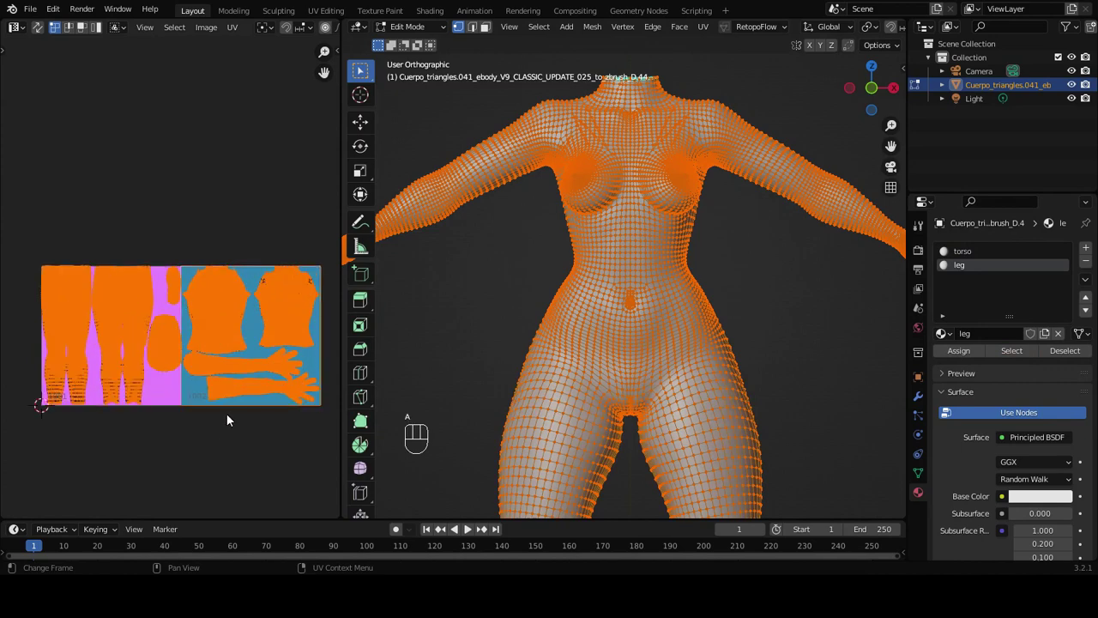
{"action": "left_click", "coordinate": [234, 421]}
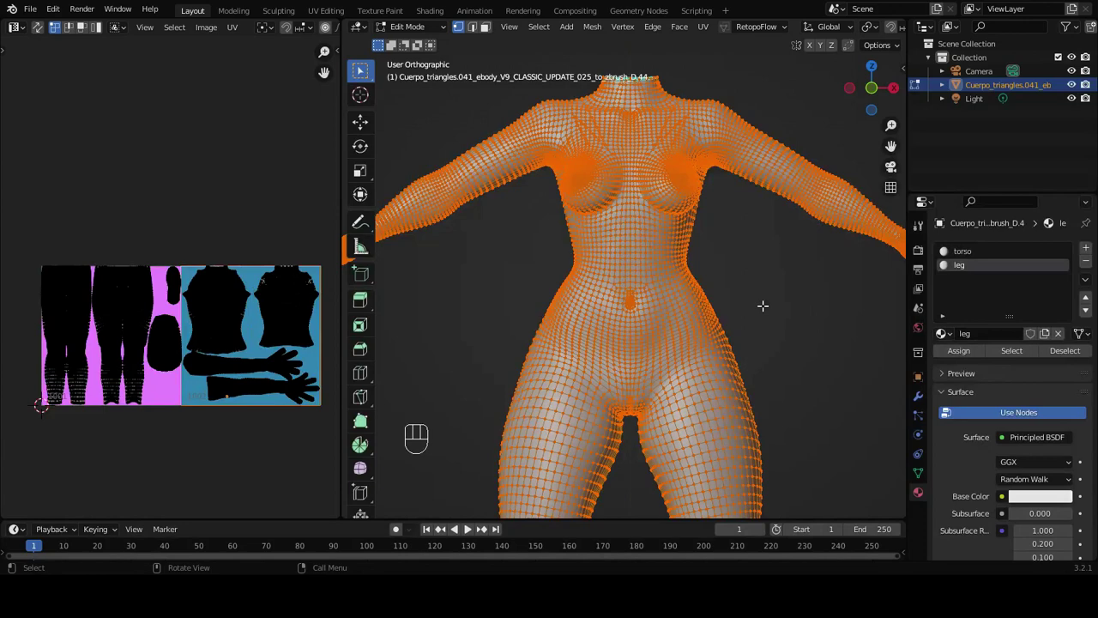
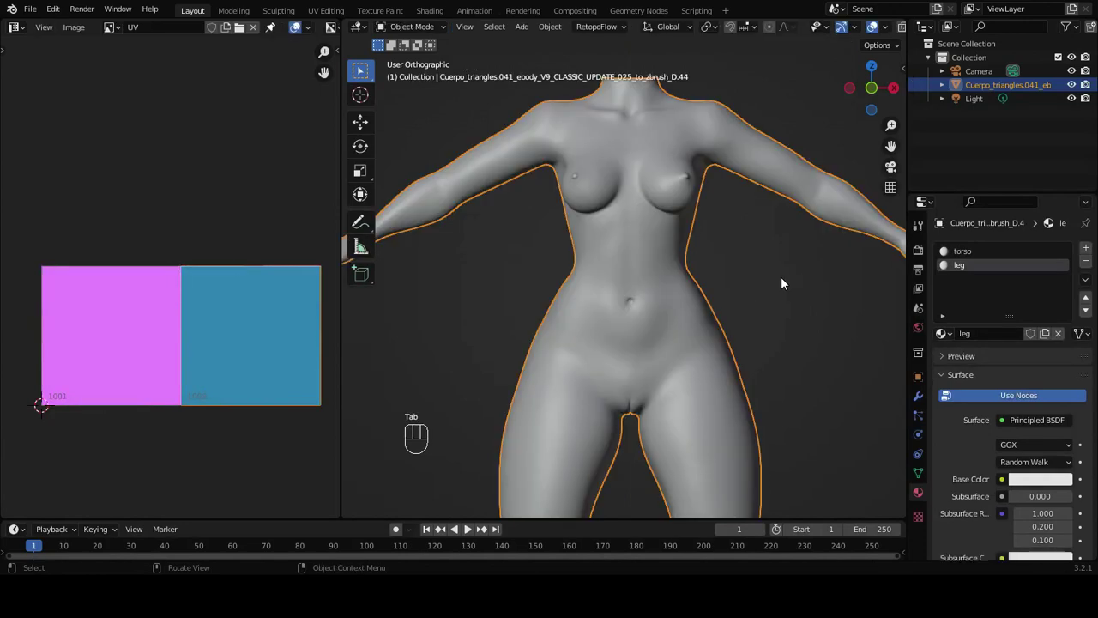
Leave a single material slot named BODY on the body and return to Object Mode
{"action": "left_click_drag", "start_coordinate": [656, 306], "coordinate": [664, 314]}
{"action": "left_click_drag", "start_coordinate": [642, 227], "coordinate": [1075, 277]}
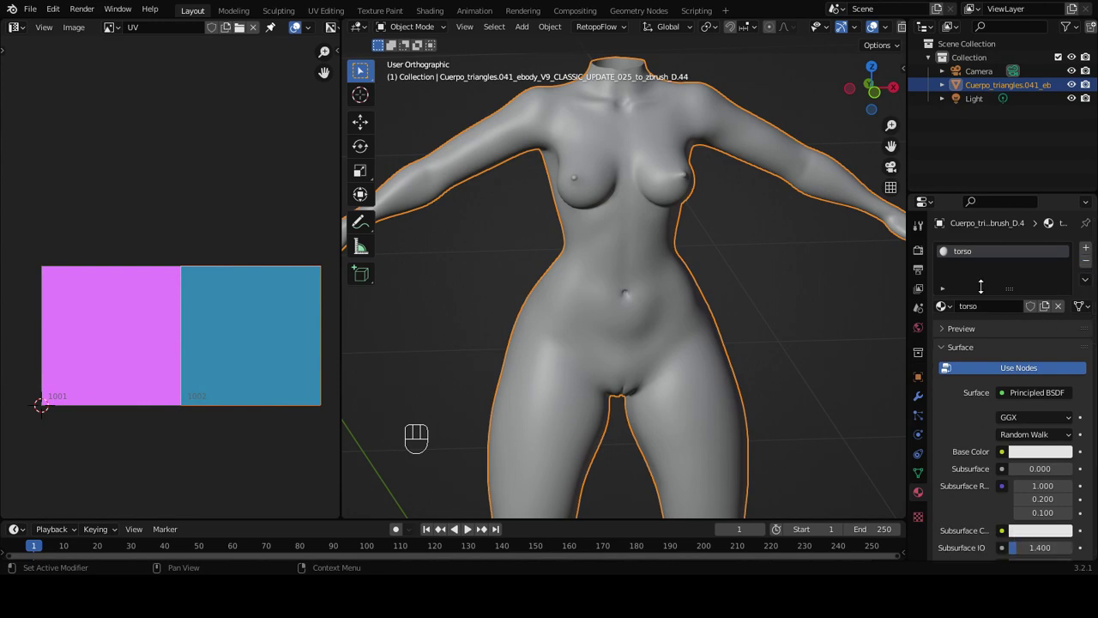
{"action": "left_click_drag", "start_coordinate": [959, 251], "coordinate": [1016, 324]}
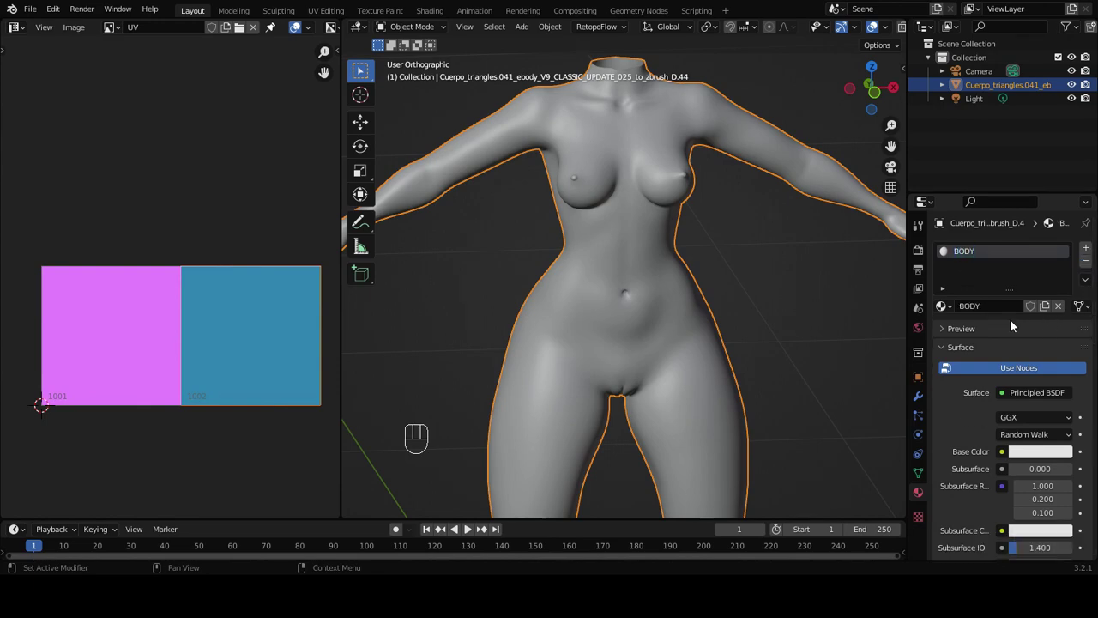
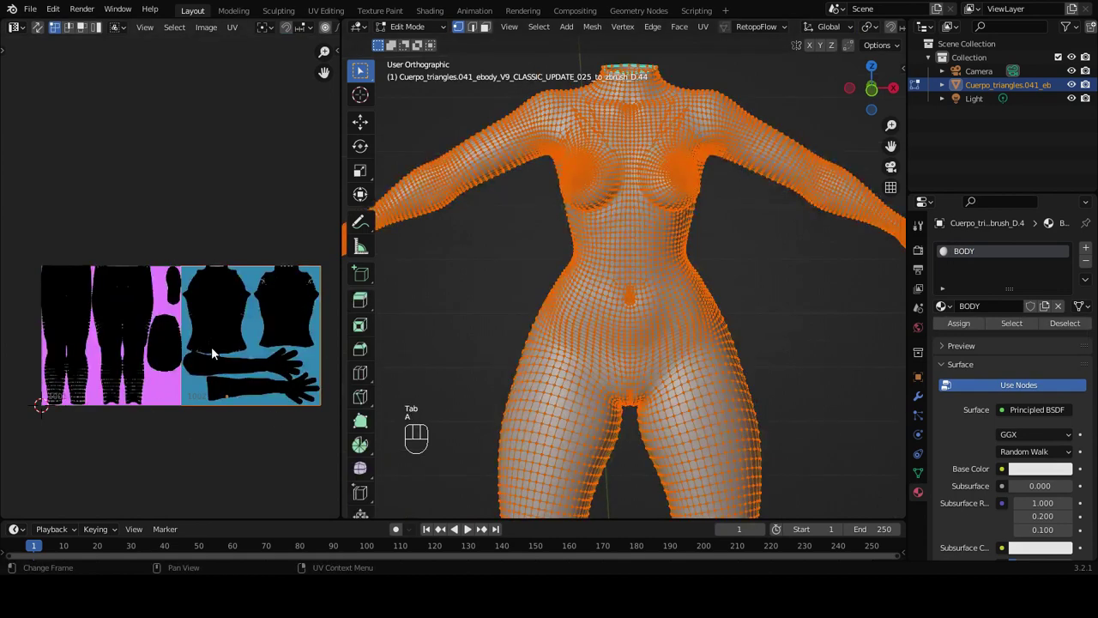
{"action": "key", "text": "Tab"}
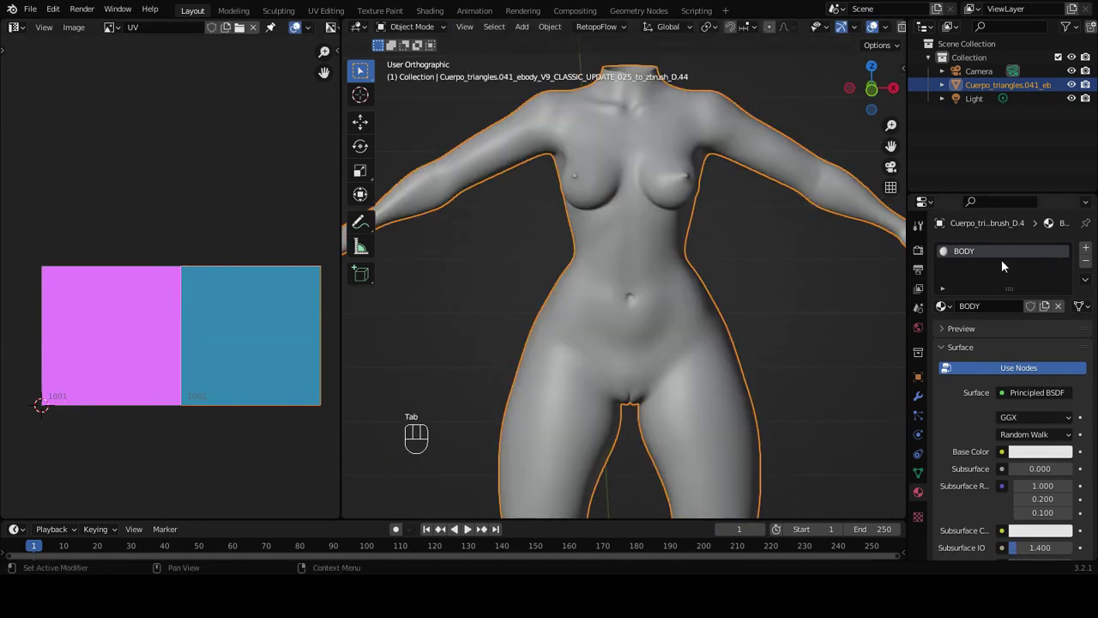
{"action": "middle_click", "coordinate": [707, 338]}
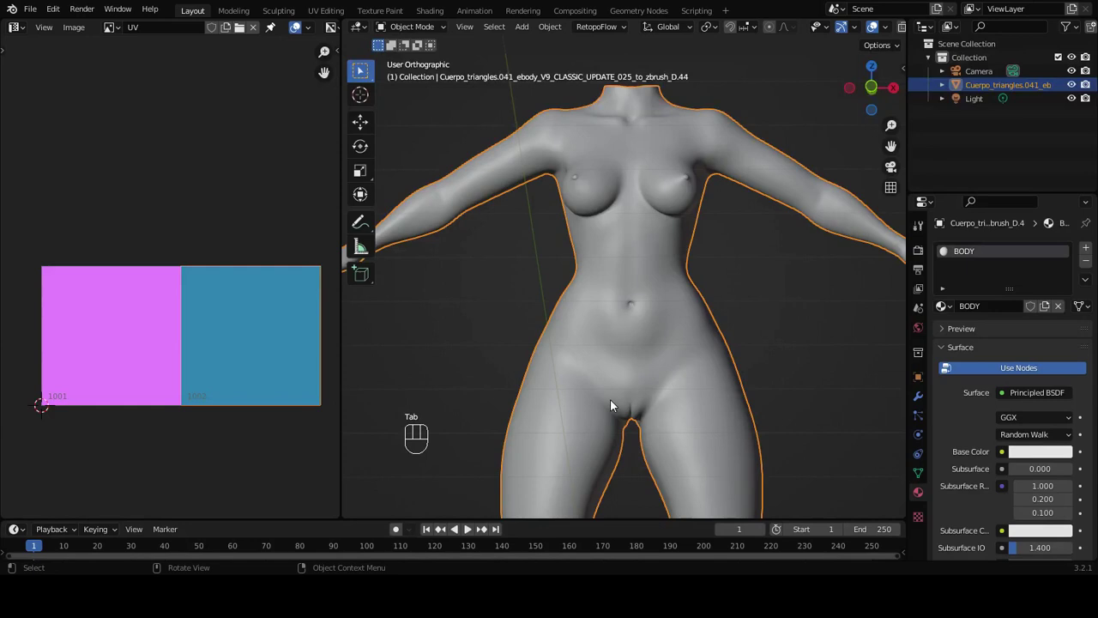
{"action": "left_click_drag", "start_coordinate": [682, 247], "coordinate": [683, 277]}
{"action": "left_click_drag", "start_coordinate": [641, 318], "coordinate": [669, 308]}
{"action": "middle_click", "coordinate": [550, 222]}
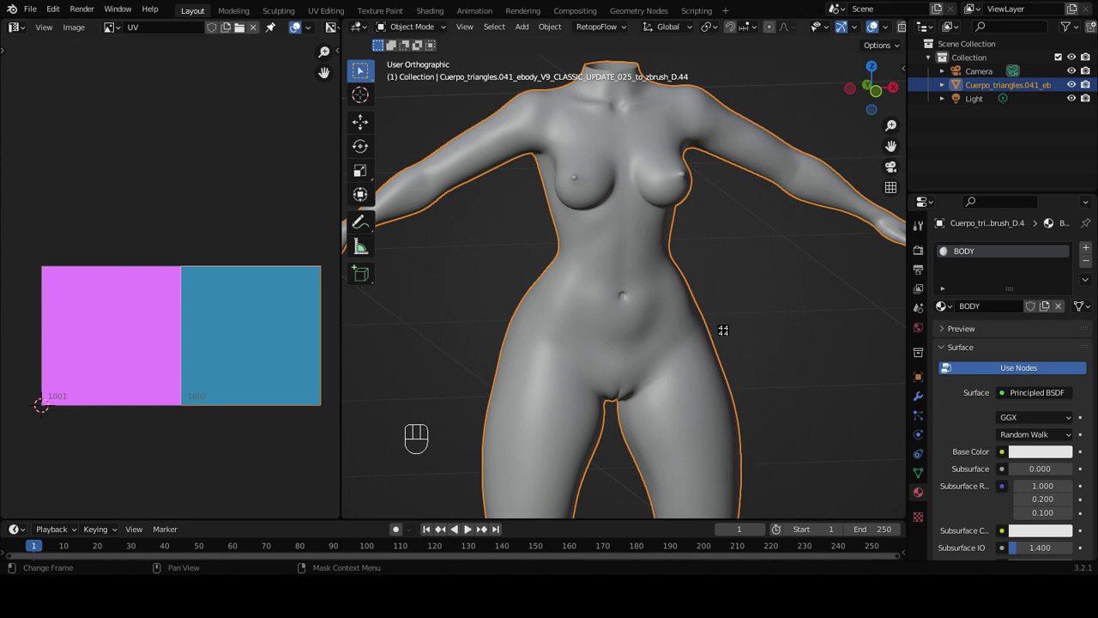
{"action": "left_click_drag", "start_coordinate": [716, 280], "coordinate": [741, 286]}
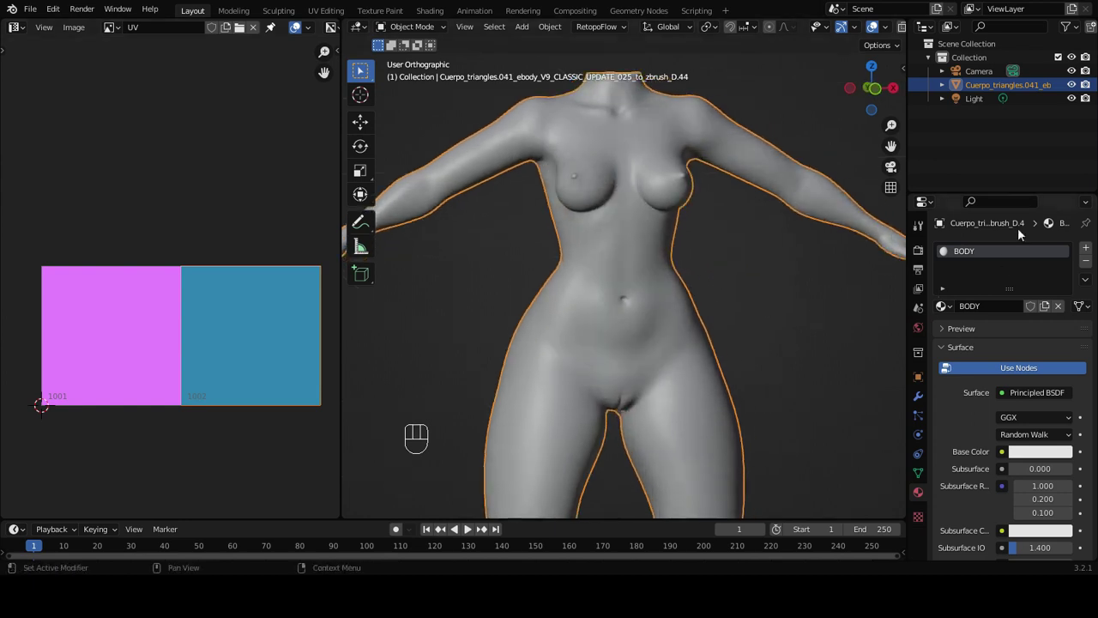